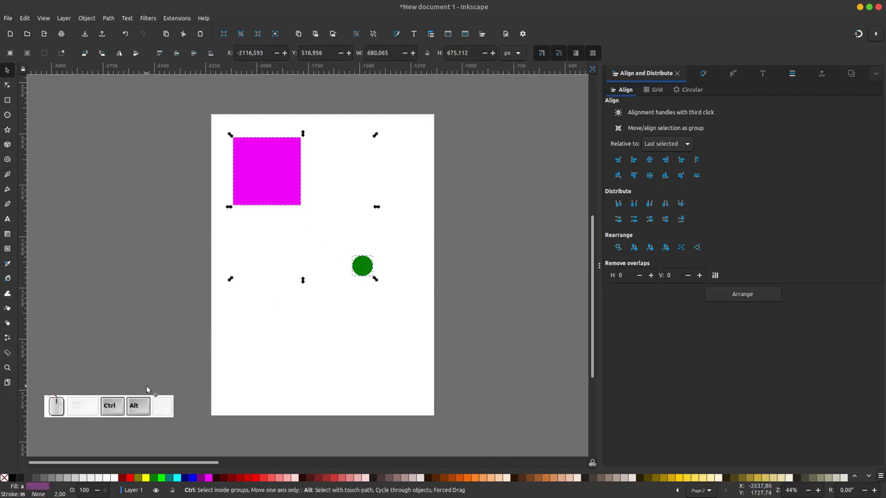
# - Try left, top-left and top-right alignments relative to Last selected, then centre the circle in the square
pyautogui.press('ctrl+alt+KP_4')
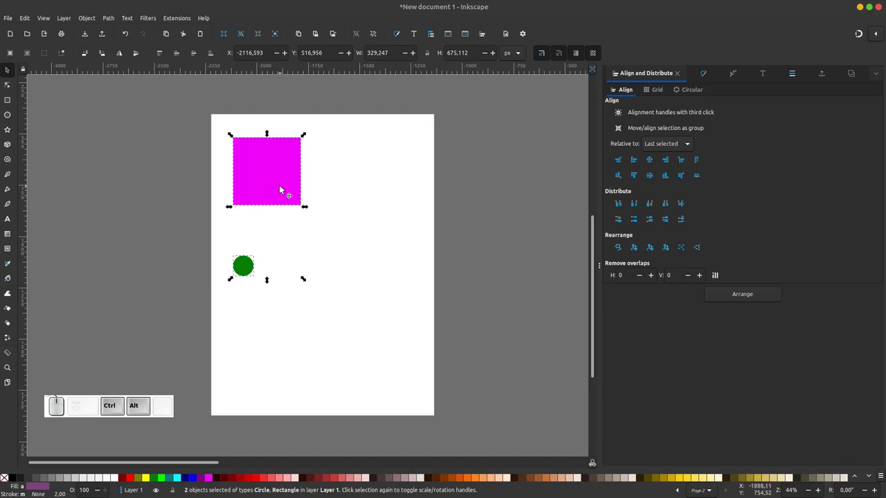
pyautogui.press('ctrl+alt+KP_8')
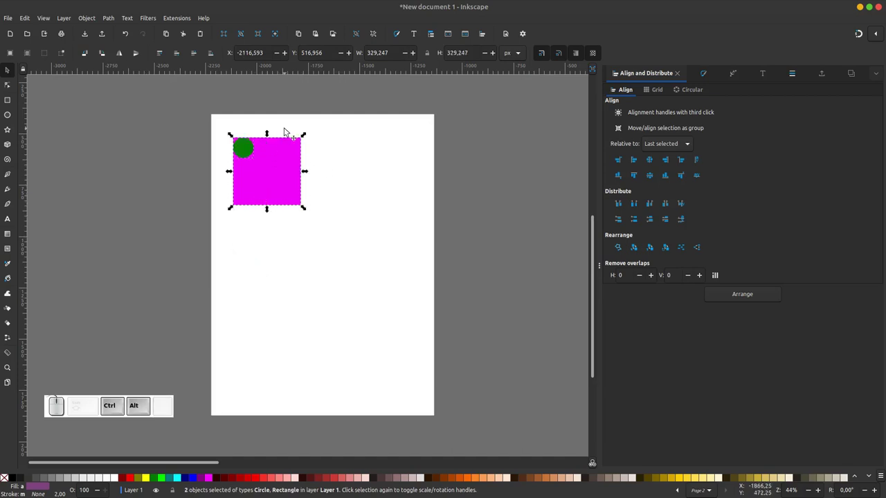
pyautogui.press('ctrl+alt+KP_6')
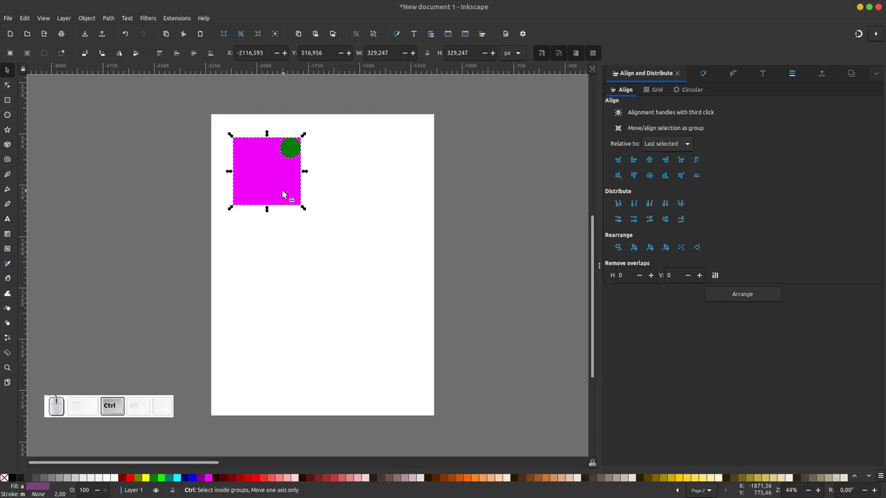
pyautogui.press('ctrl+alt+KP_5')
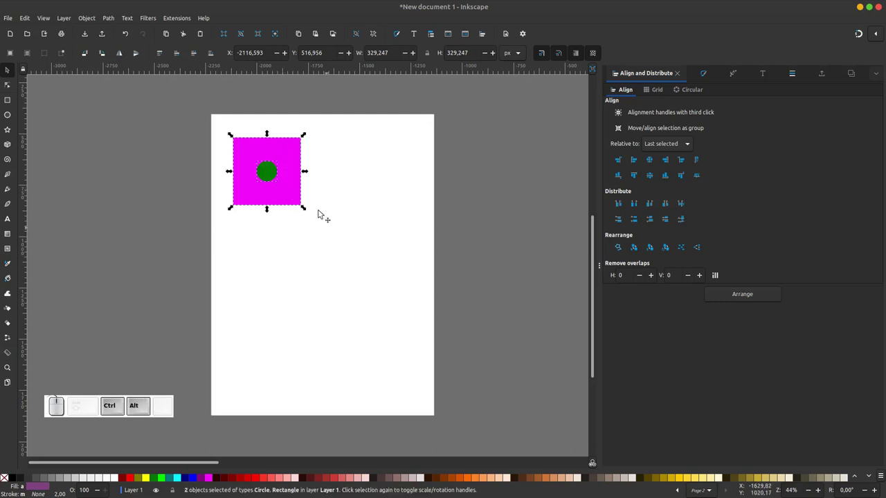
pyautogui.moveTo(509, 184); pyautogui.dragTo(480, 184)
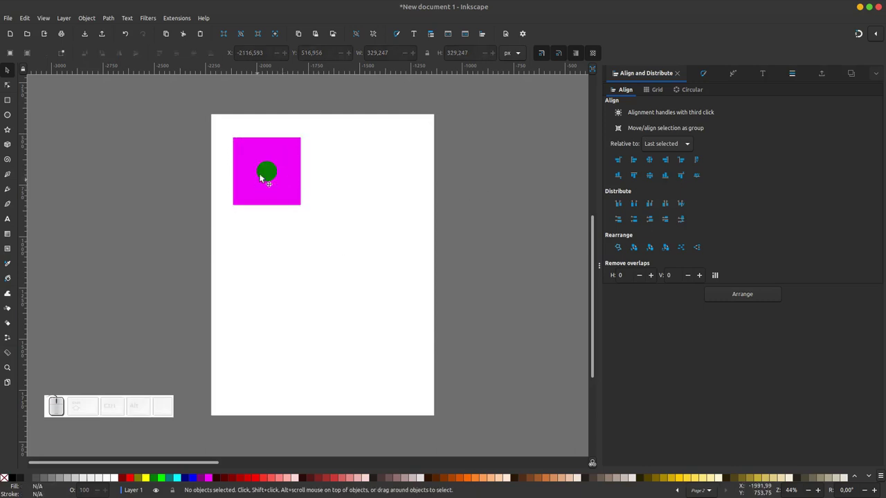
# - Move the circle to the square's right, reselect both and align the circle to the square's bottom centre
pyautogui.click(277, 180)
pyautogui.moveTo(275, 184); pyautogui.dragTo(286, 200)
pyautogui.moveTo(290, 204); pyautogui.dragTo(314, 208)
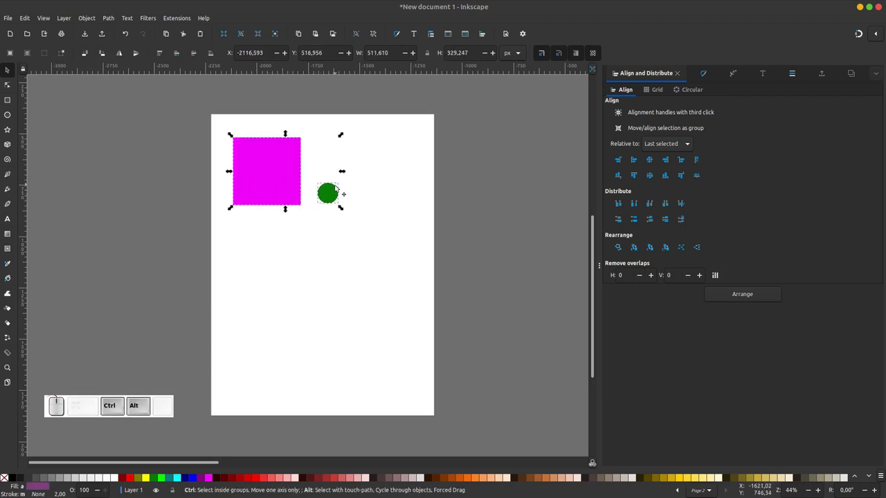
pyautogui.press('ctrl+alt+2')
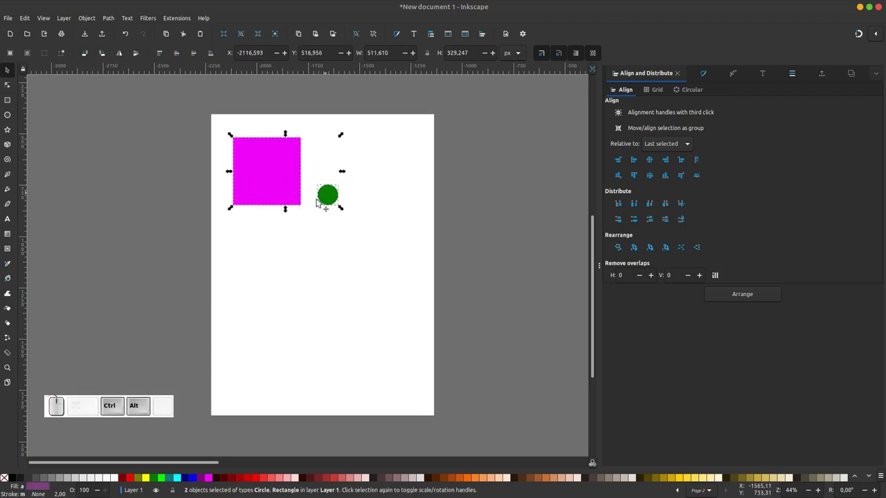
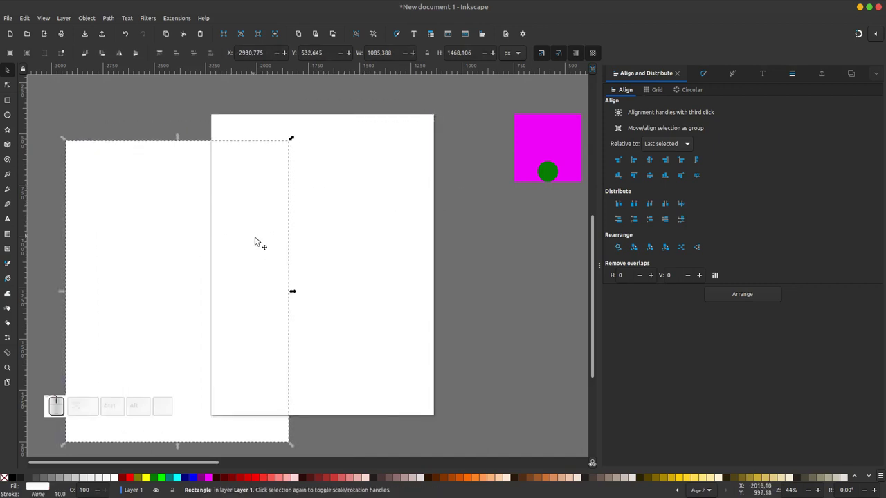
# - Delete the white rectangle, set Relative to: Page and select the magenta square alone
pyautogui.press('Delete')
pyautogui.click(322, 218)
pyautogui.click(427, 140)
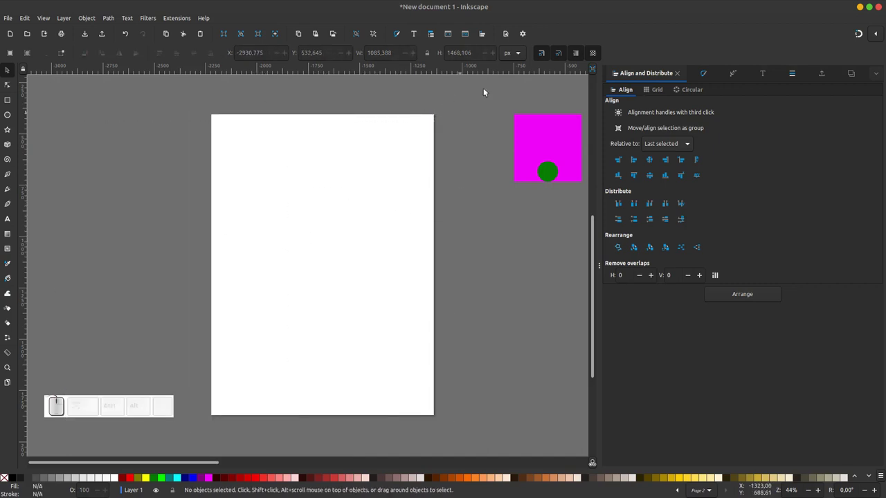
pyautogui.click(454, 119)
pyautogui.click(473, 114)
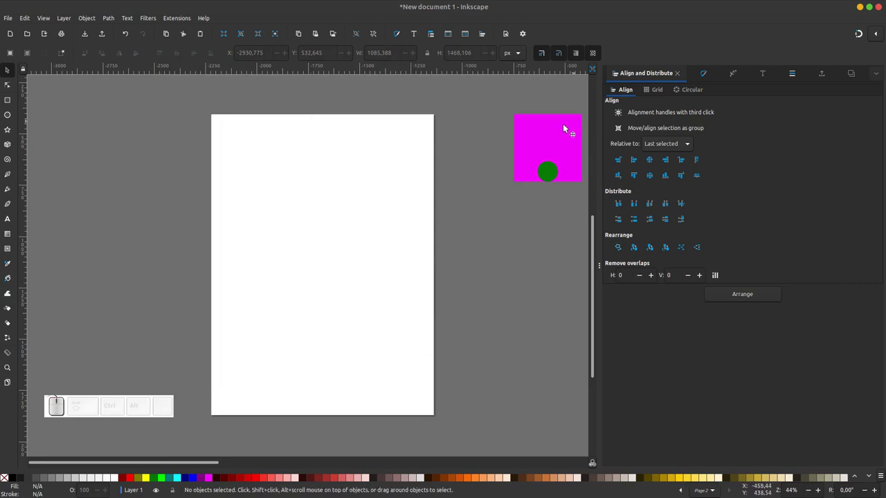
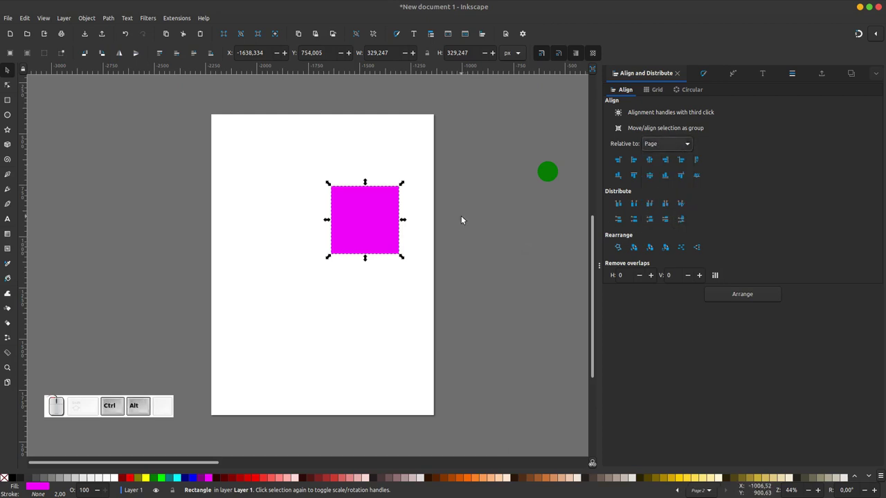
# - Cycle the square through the page's edge alignments, then centre it on the page both ways
pyautogui.press('ctrl+alt+KP_4')
pyautogui.press('ctrl+alt+KP_8')
pyautogui.press('ctrl+alt+KP_6')
pyautogui.press('ctrl+alt+KP_2')
pyautogui.press('ctrl+alt+KP_4')
pyautogui.press('ctrl+alt+KP_8')
pyautogui.press('ctrl+alt+KP_6')
pyautogui.press('ctrl+alt+KP_2')
pyautogui.press('ctrl+alt+KP_5')
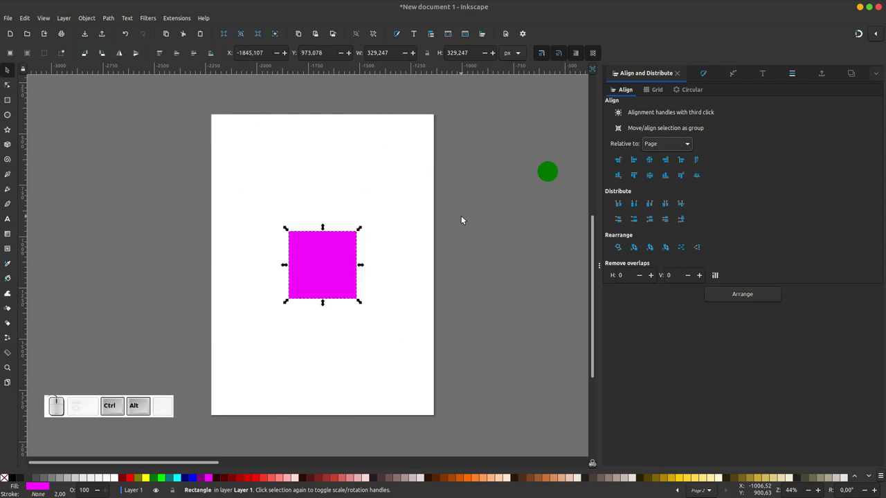
pyautogui.click(333, 269)
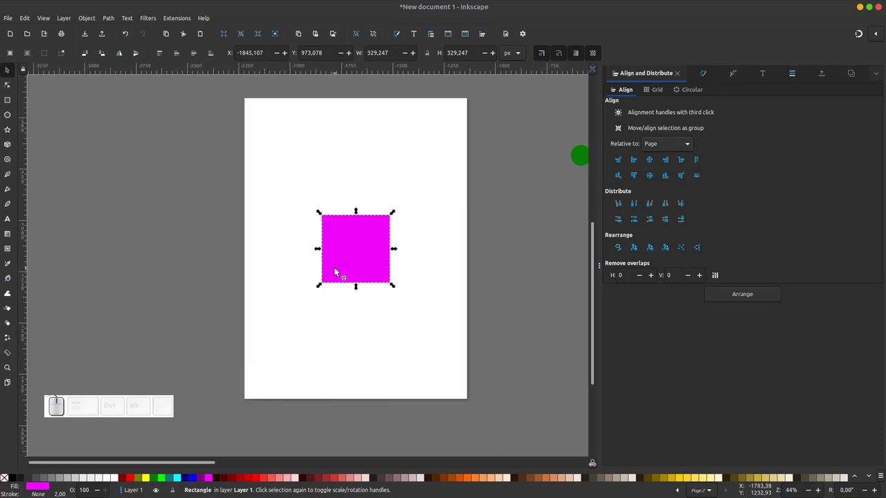